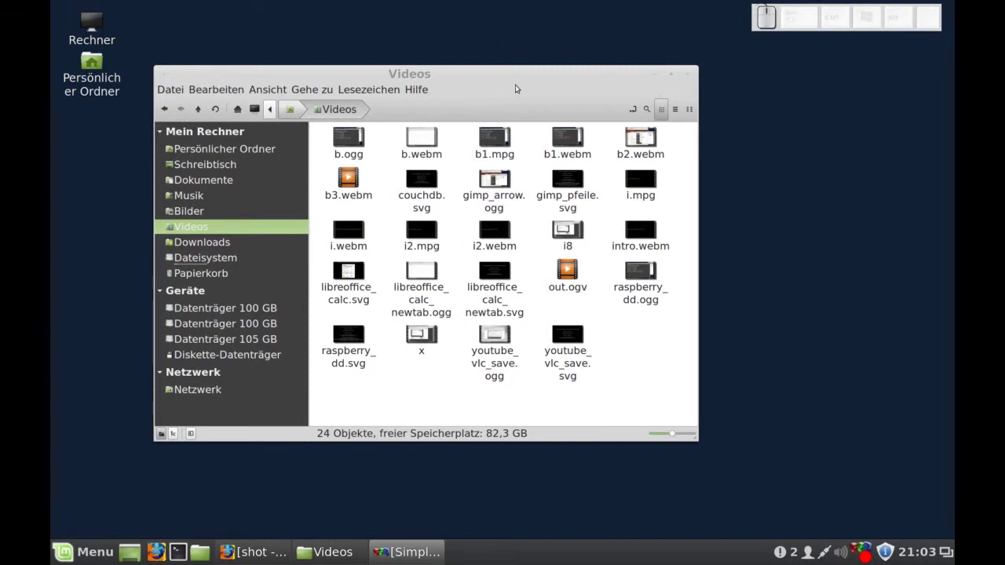
Launch b1.webm from the Videos folder for playback in Totem
{"action": "left_click", "coordinate": [150, 432]}
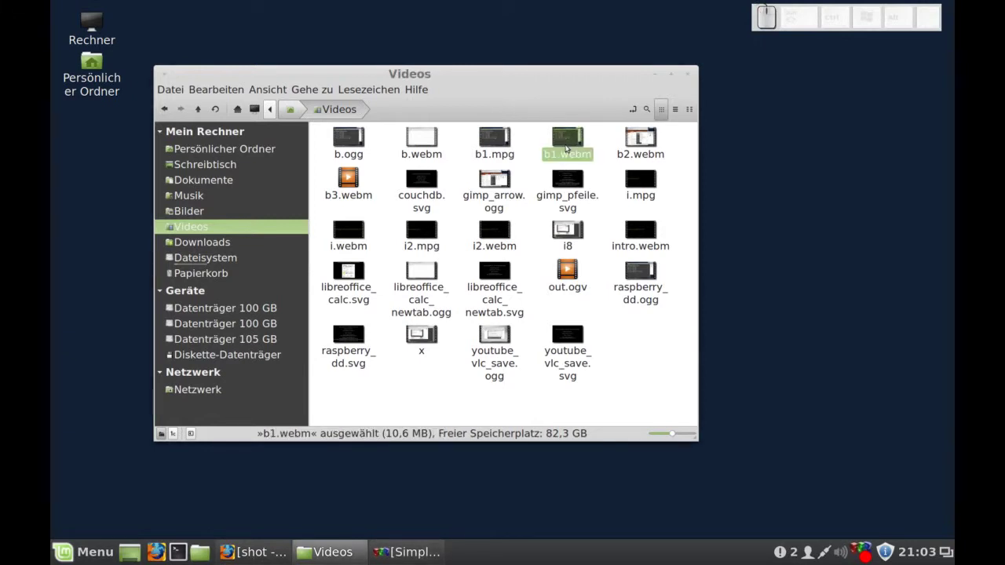
{"action": "left_click", "coordinate": [150, 431]}
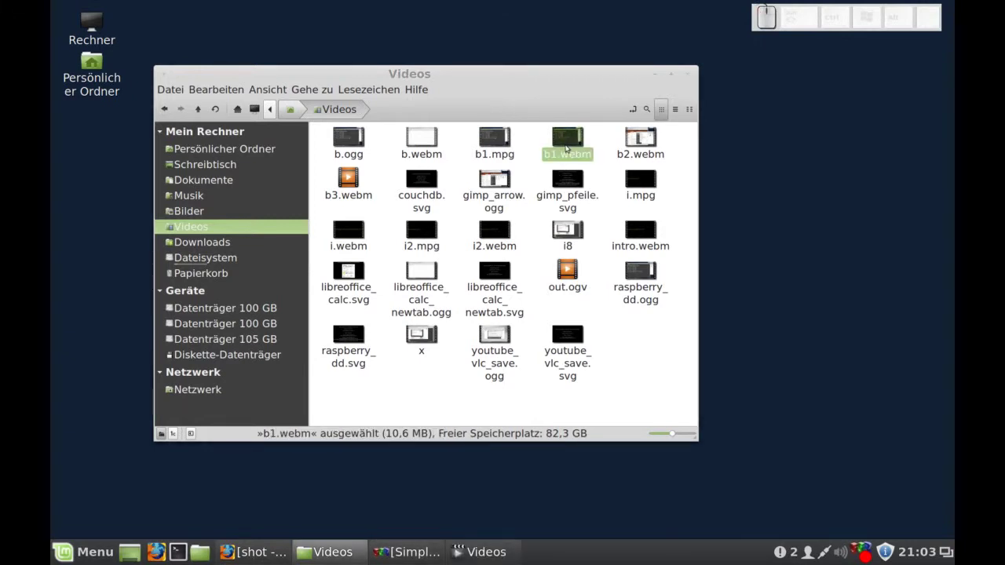
Check b1.webm's 1280 × 720 dimensions in Totem's properties and close the player
{"action": "left_click", "coordinate": [98, 399]}
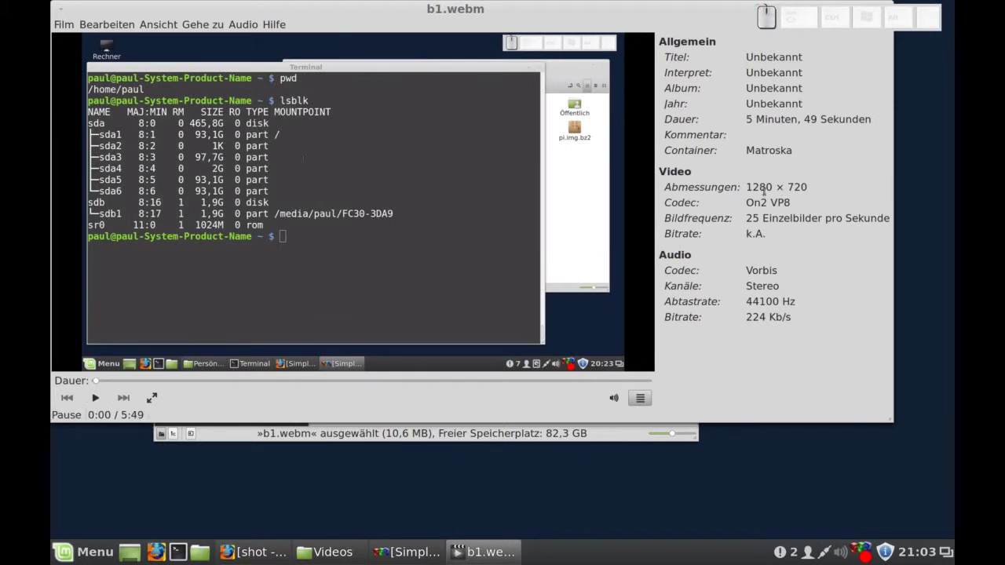
{"action": "left_click", "coordinate": [569, 118]}
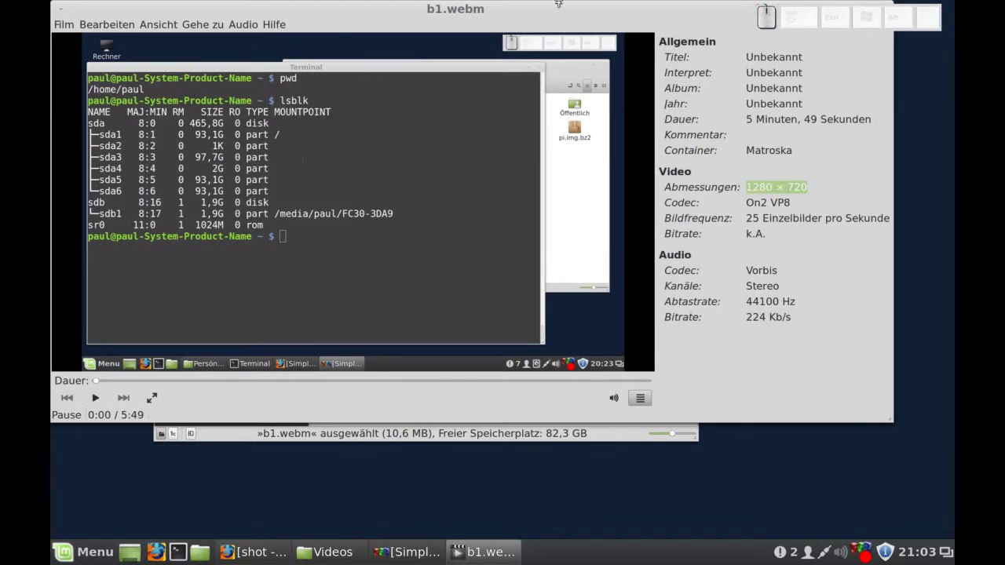
{"action": "left_click", "coordinate": [569, 120]}
{"action": "left_click", "coordinate": [900, 113]}
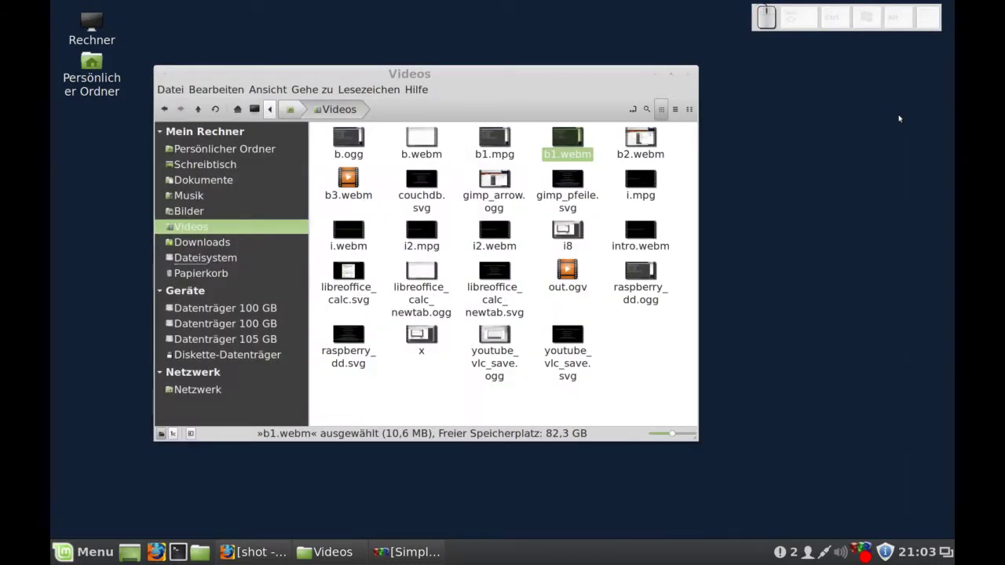
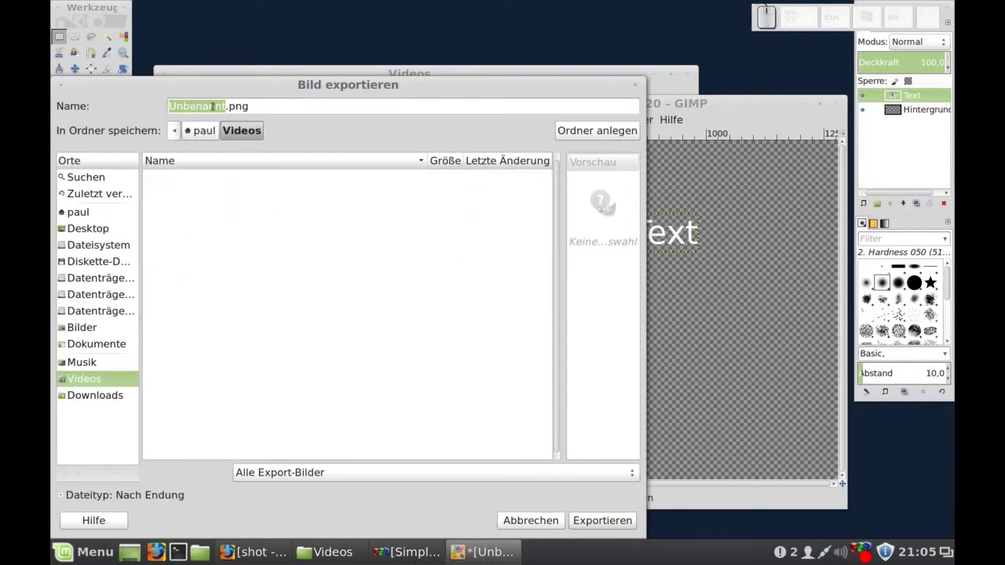
Export the transparent text image as x.png into the Videos folder, confirming PNG settings
{"action": "key", "text": "x"}
{"action": "left_click", "coordinate": [639, 500]}
{"action": "key", "text": "x"}
{"action": "key", "text": "."}
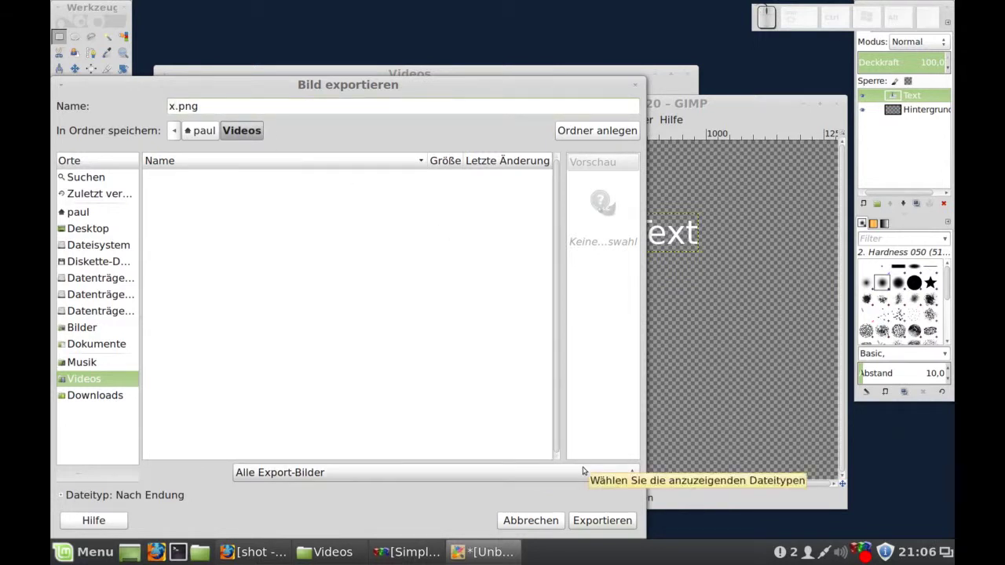
{"action": "left_click", "coordinate": [640, 500]}
{"action": "left_click", "coordinate": [468, 383]}
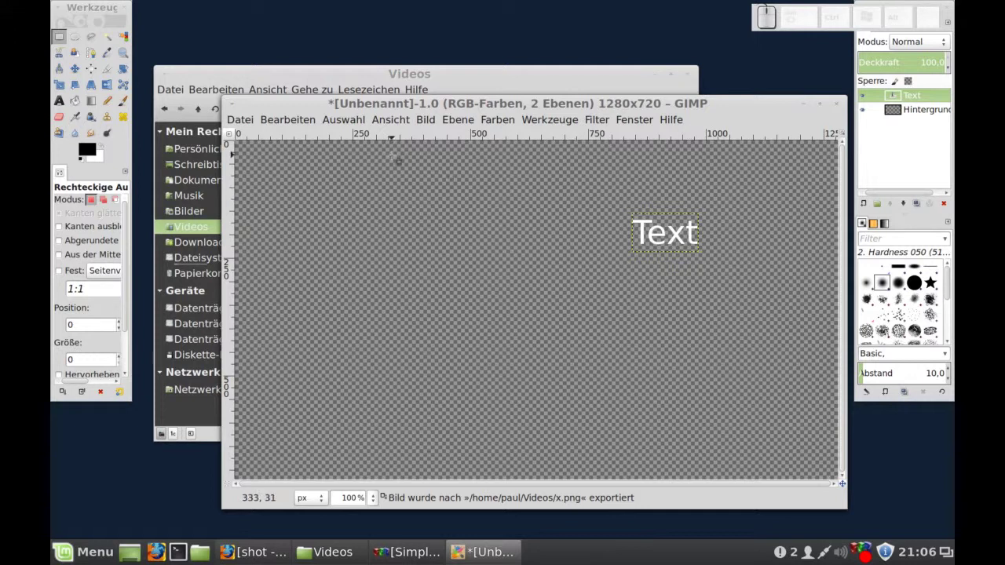
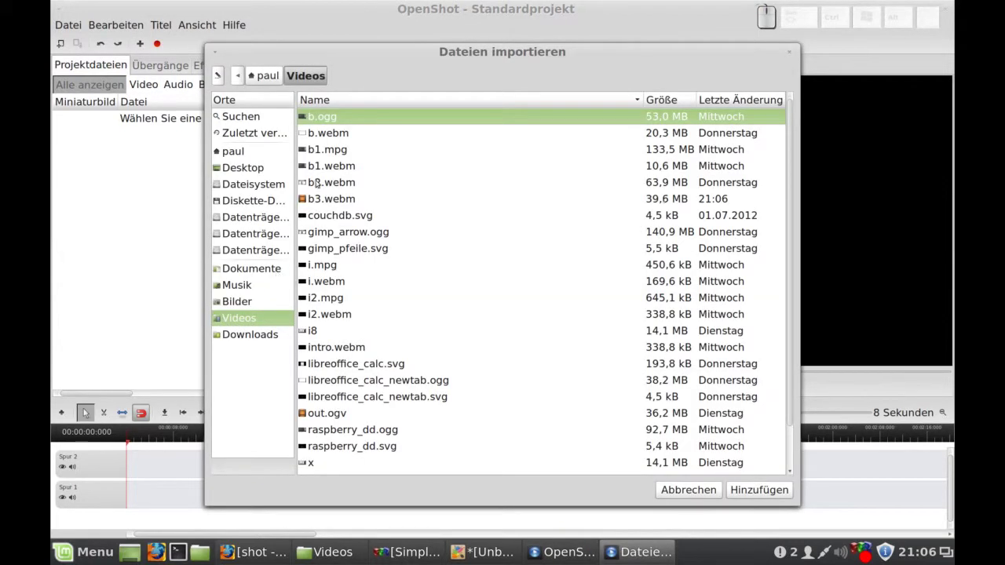
Import b1.webm and then x.png into OpenShot's project files
{"action": "left_click", "coordinate": [794, 414]}
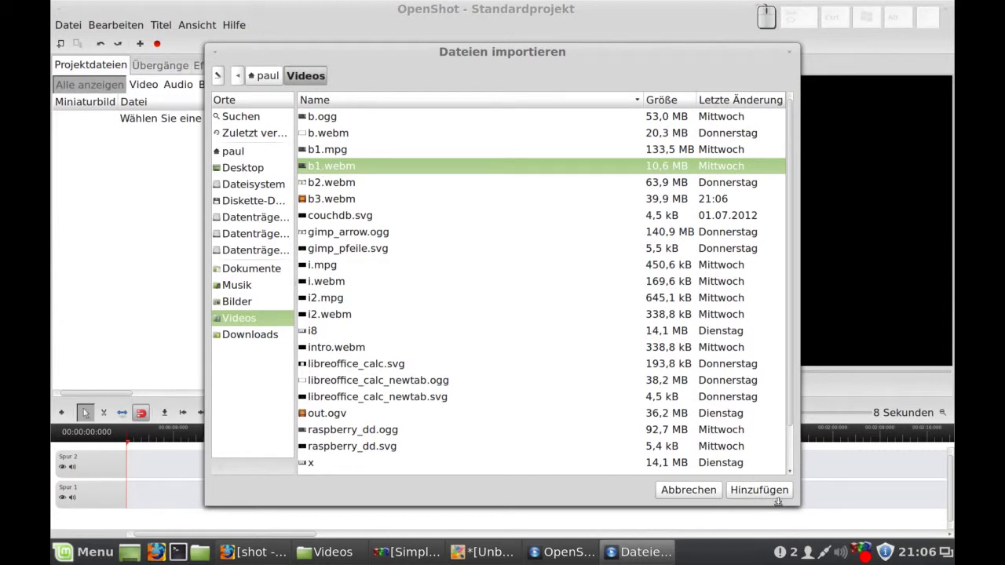
{"action": "left_click", "coordinate": [794, 414]}
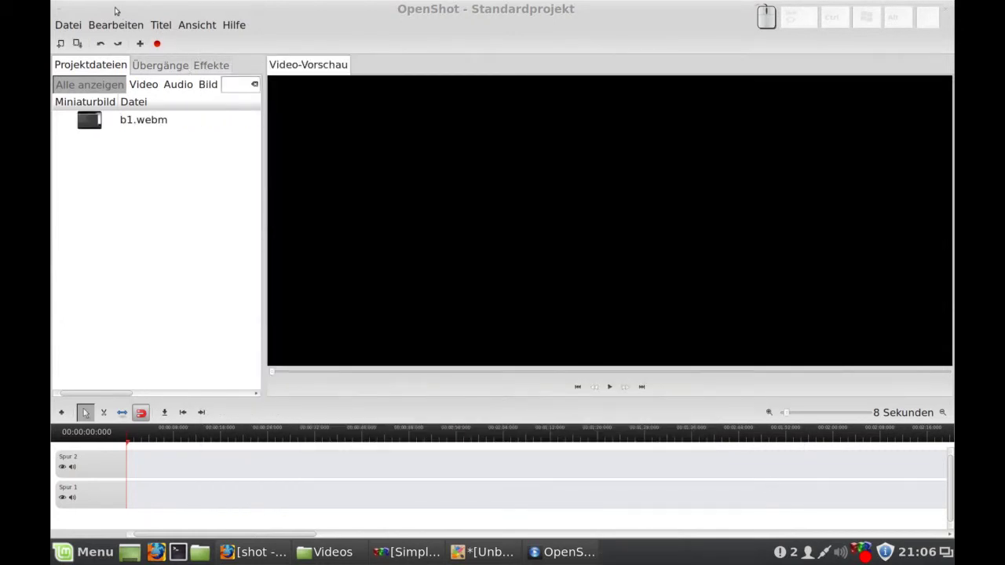
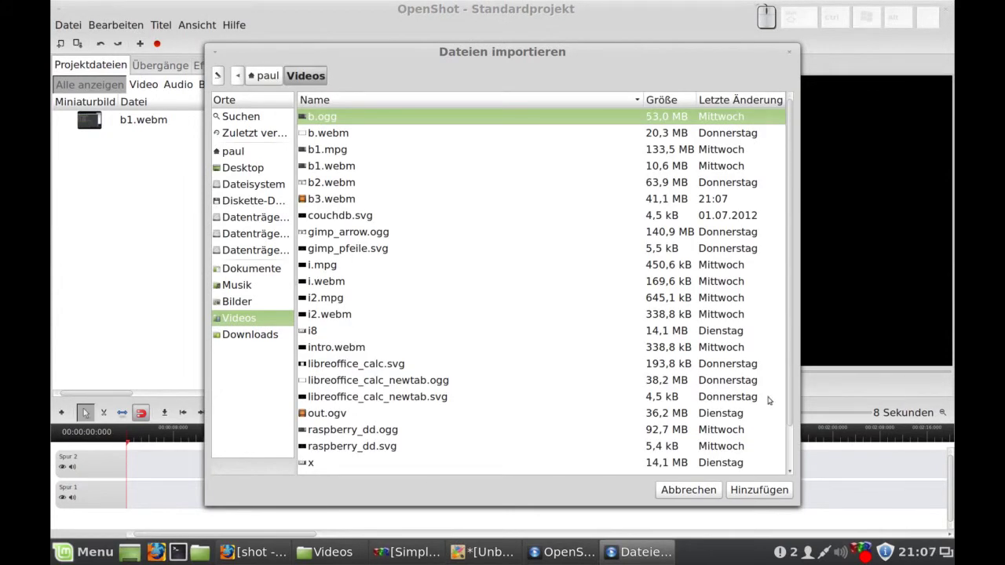
{"action": "left_click_drag", "start_coordinate": [791, 383], "coordinate": [793, 414]}
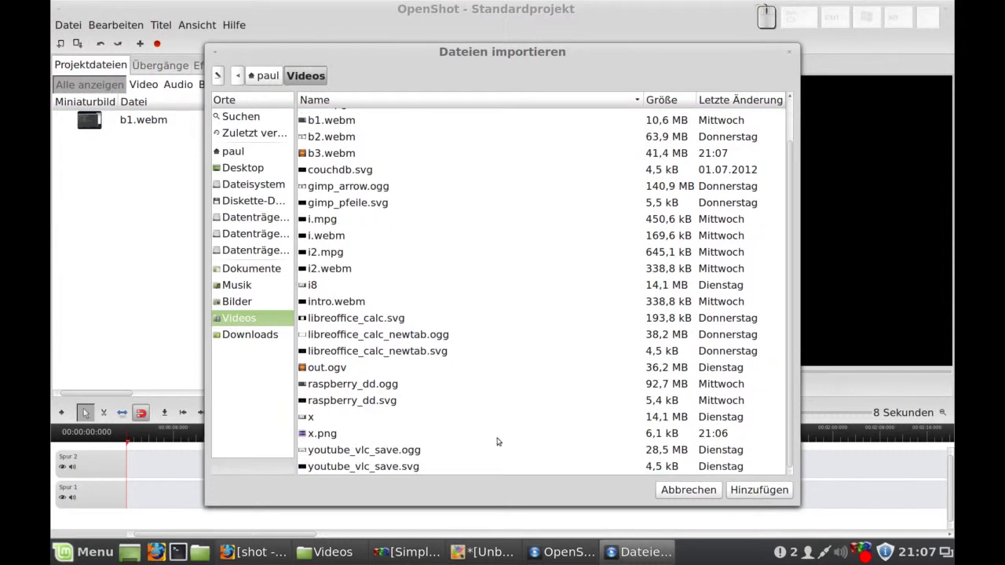
{"action": "left_click", "coordinate": [794, 414]}
{"action": "left_click", "coordinate": [793, 415]}
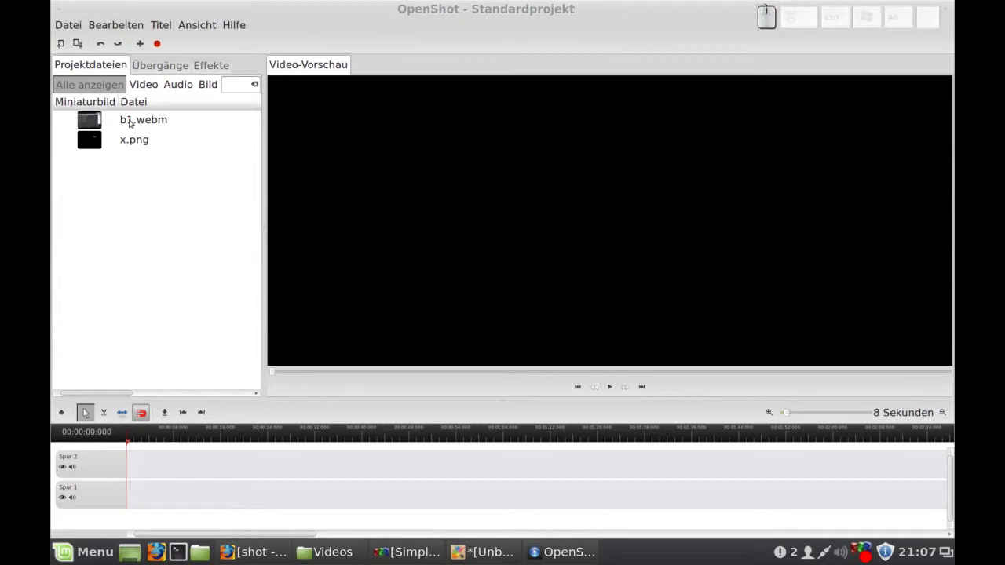